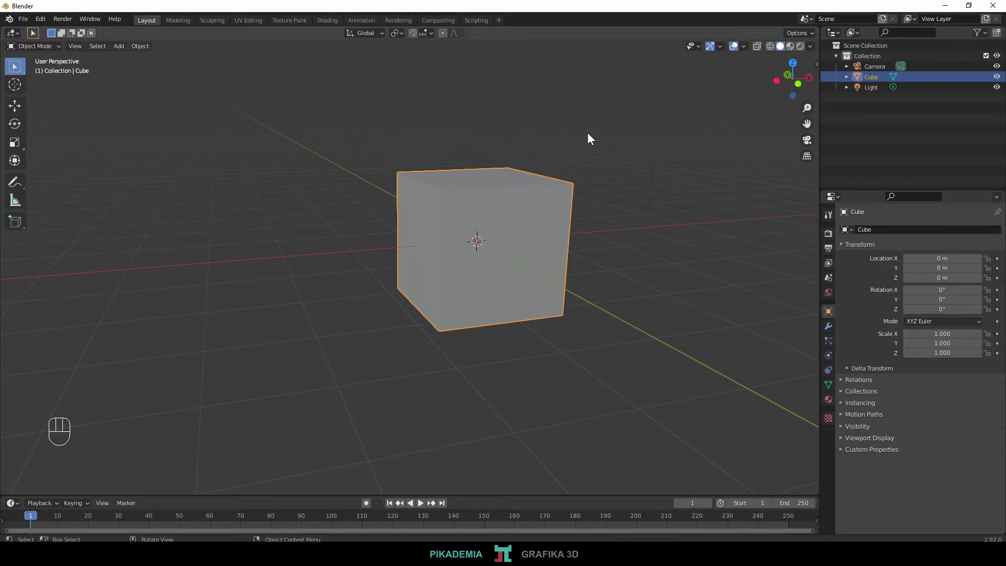
Step: Orbit the viewport to look down on the default cube
{"action": "left_click_drag", "start_coordinate": [592, 140], "coordinate": [728, 155]}
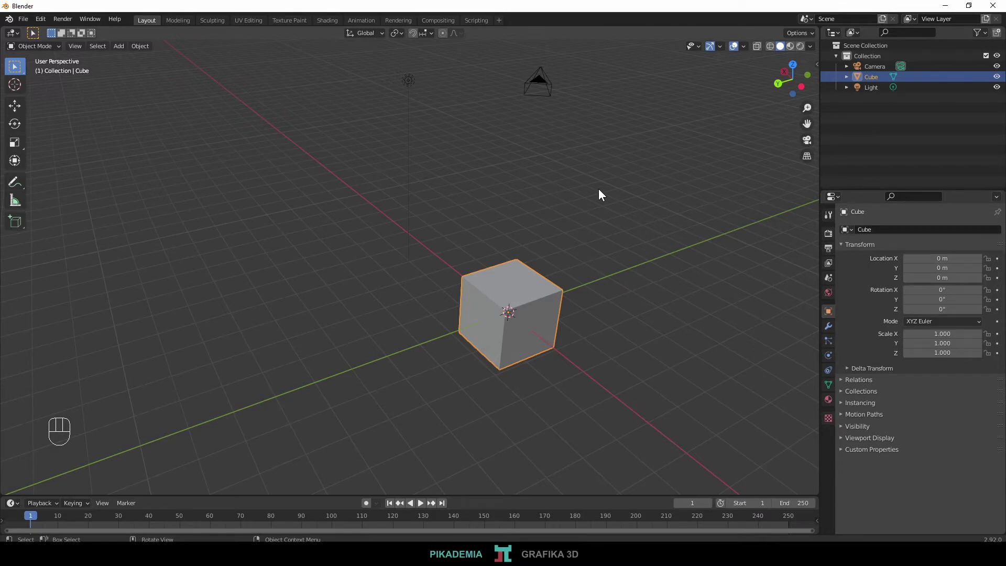
Step: Toggle camera view with Numpad 0 twice, orbiting back out to a free perspective each time
{"action": "key", "text": "KP_0"}
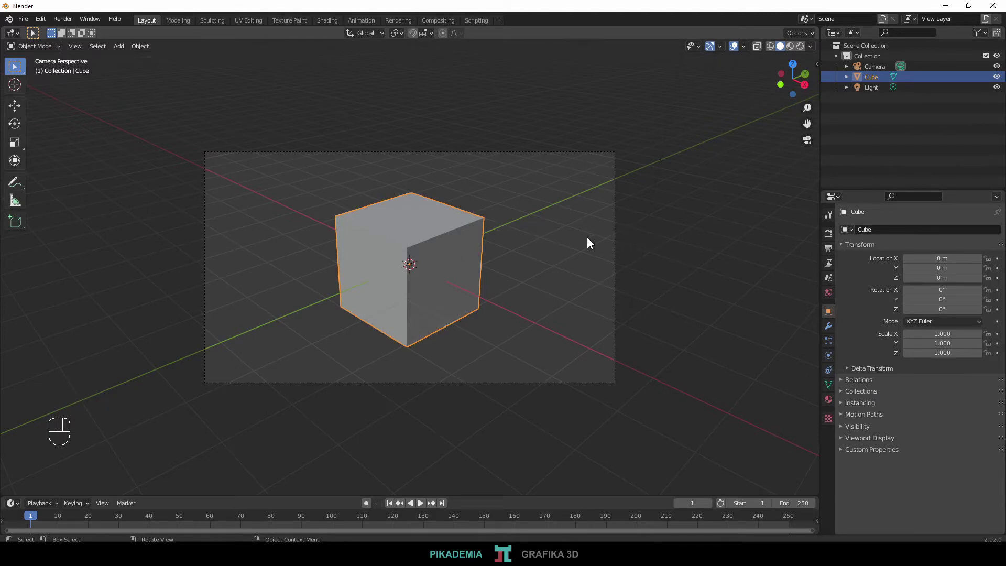
{"action": "left_click_drag", "start_coordinate": [655, 250], "coordinate": [605, 263]}
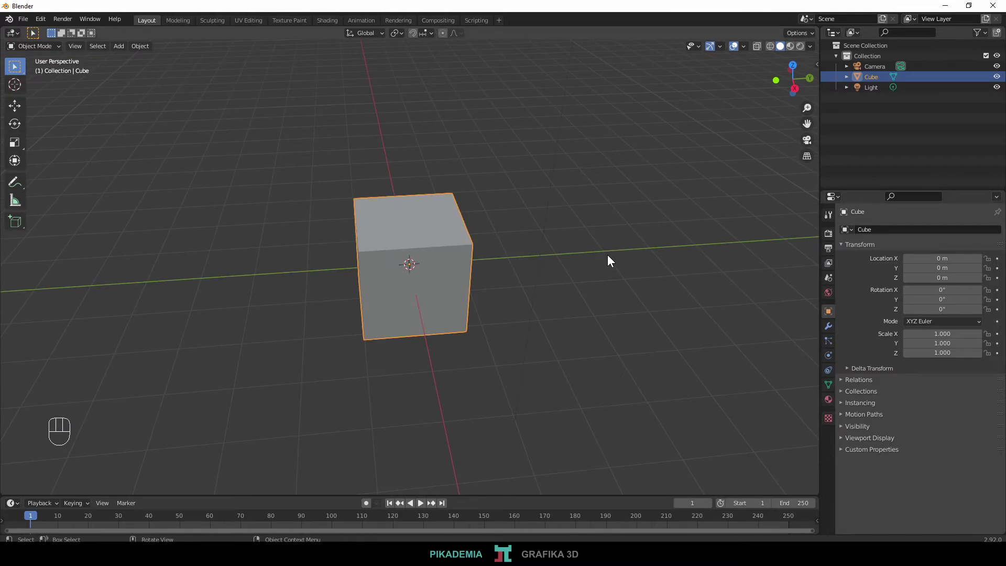
{"action": "key", "text": "KP_0"}
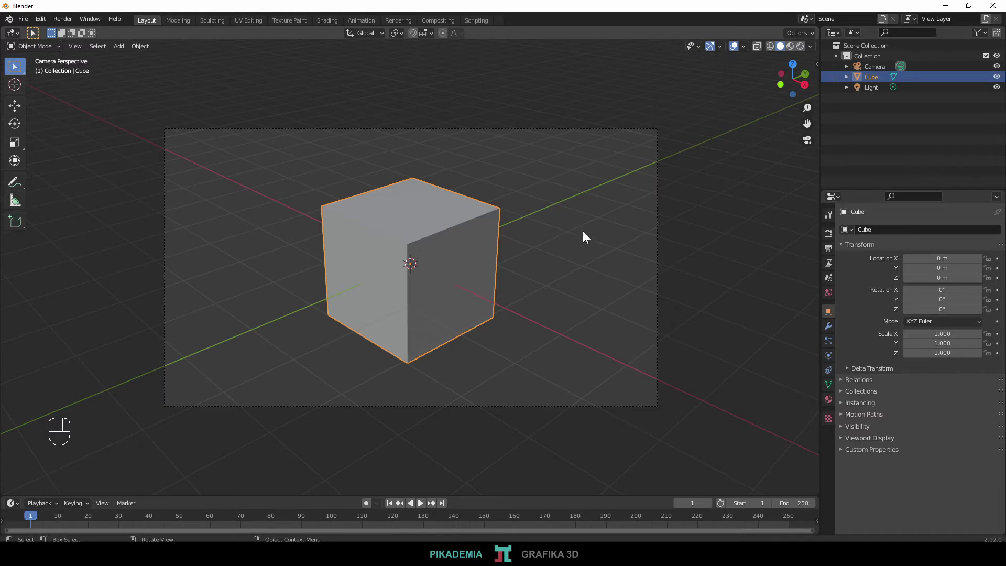
{"action": "left_click_drag", "start_coordinate": [588, 239], "coordinate": [559, 226]}
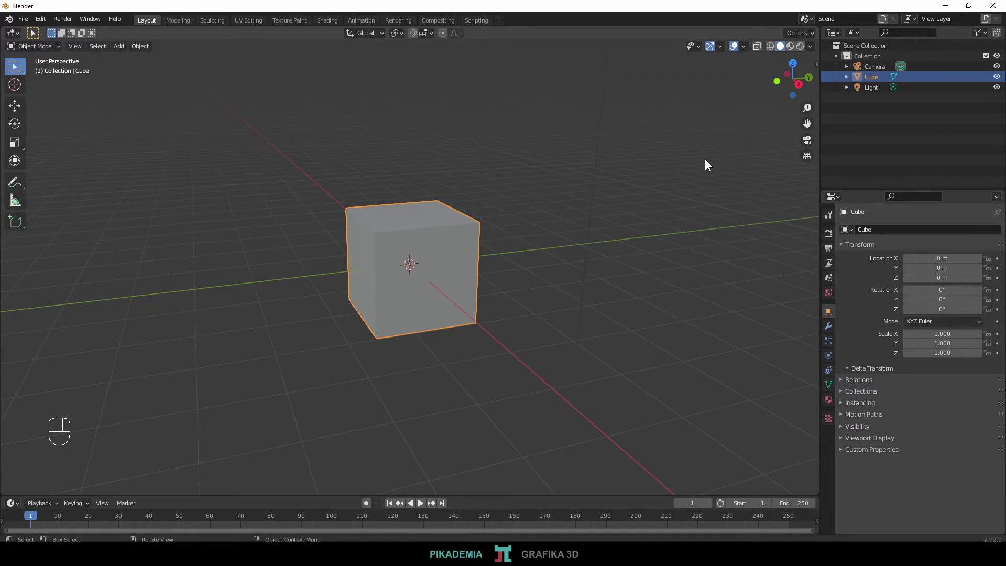
{"action": "key", "text": "n"}
{"action": "key", "text": "n"}
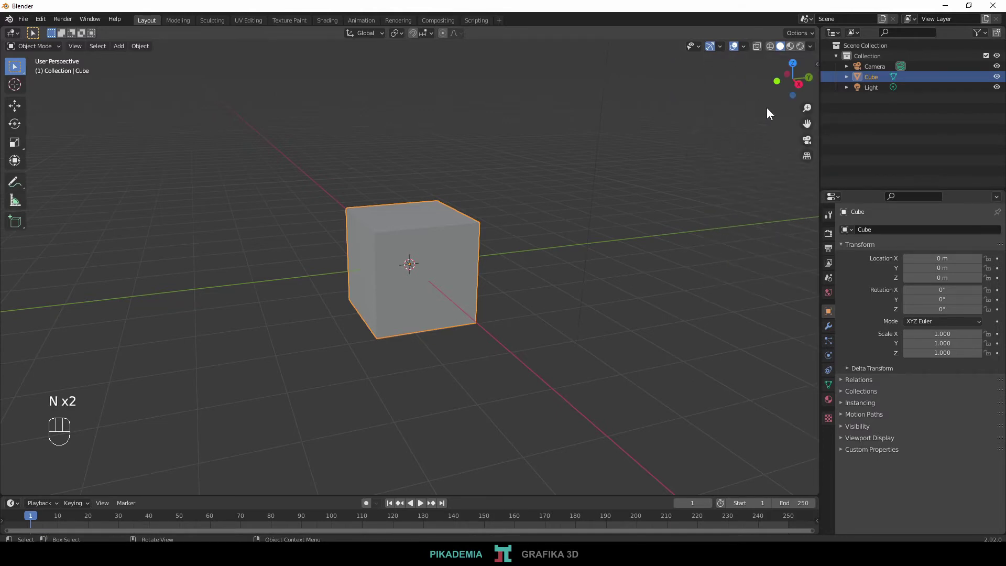
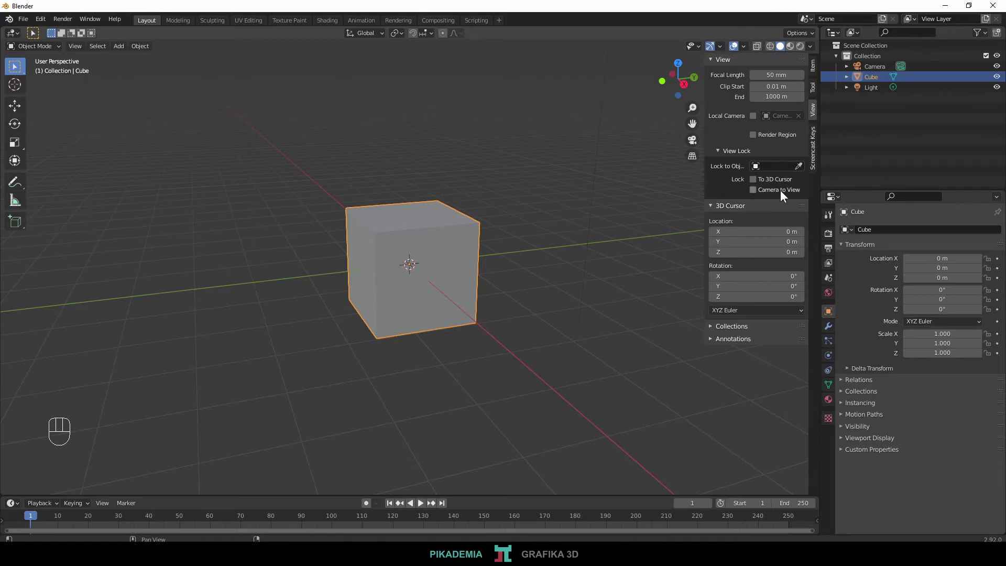
Step: Enable Lock Camera to View in the sidebar's View settings
{"action": "left_click", "coordinate": [759, 192]}
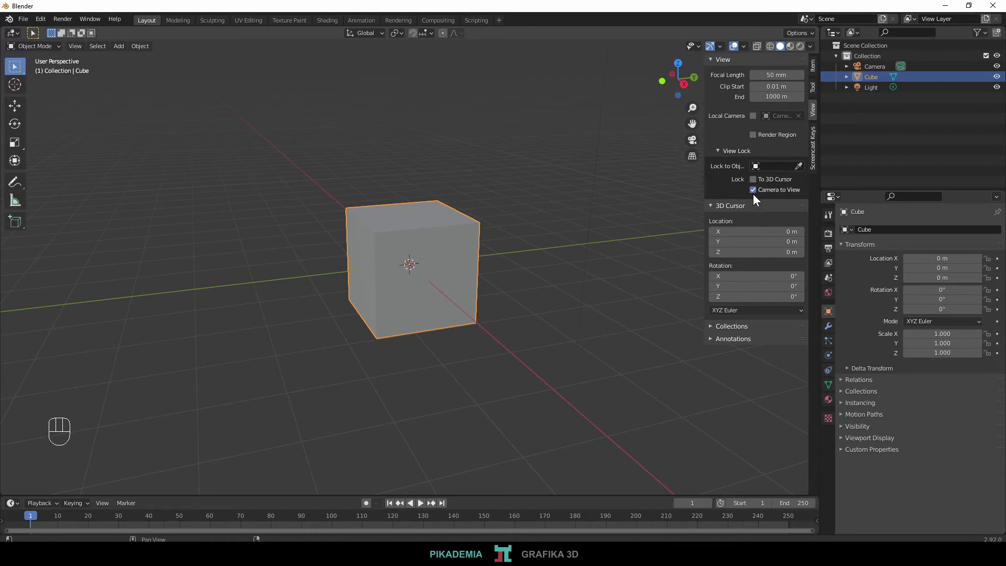
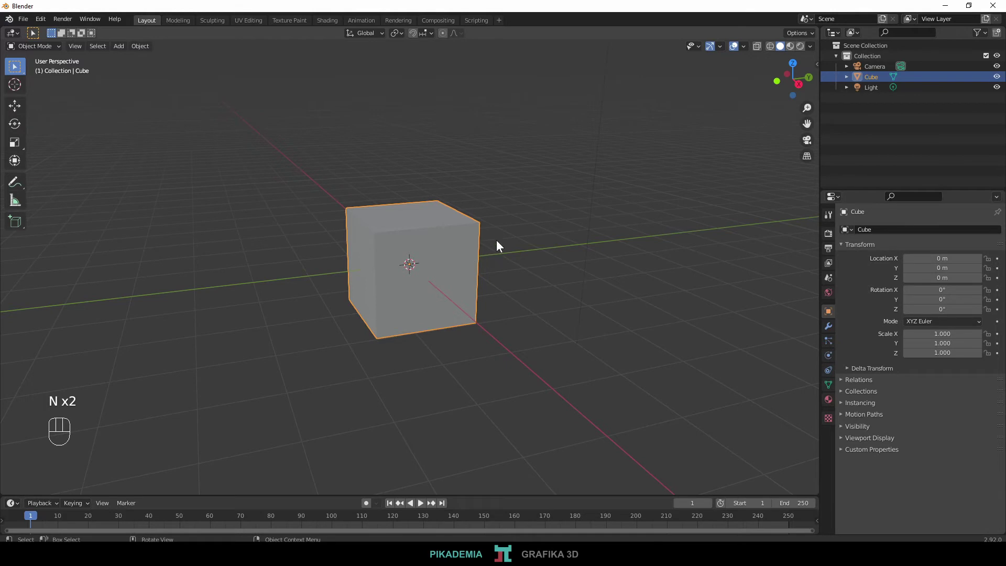
Step: Enter camera view and orbit the locked camera around the cube to reframe it
{"action": "key", "text": "KP_0"}
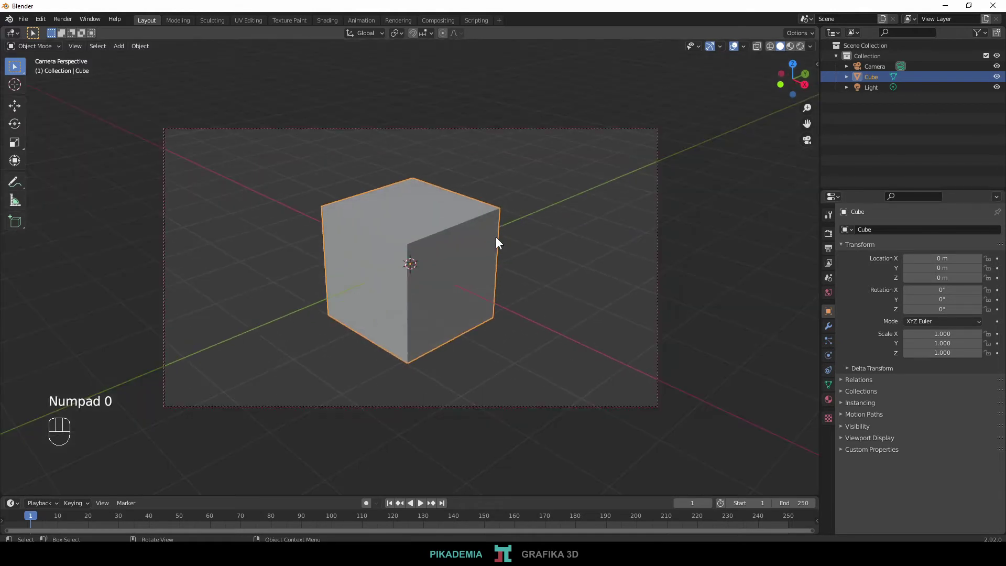
{"action": "left_click_drag", "start_coordinate": [553, 276], "coordinate": [438, 259]}
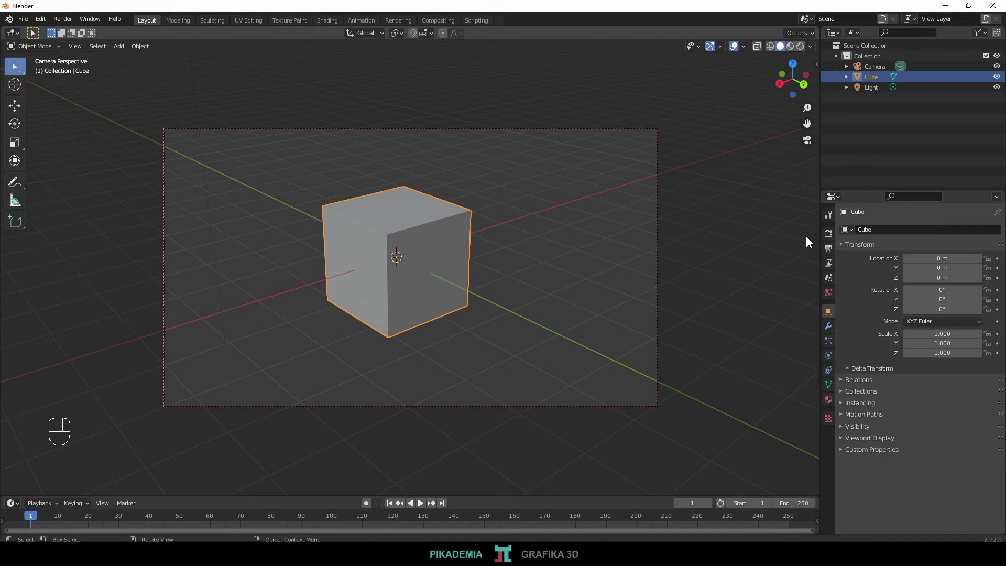
Step: Show the Output Properties with the 1920×1080 resolution settings
{"action": "left_click", "coordinate": [833, 237]}
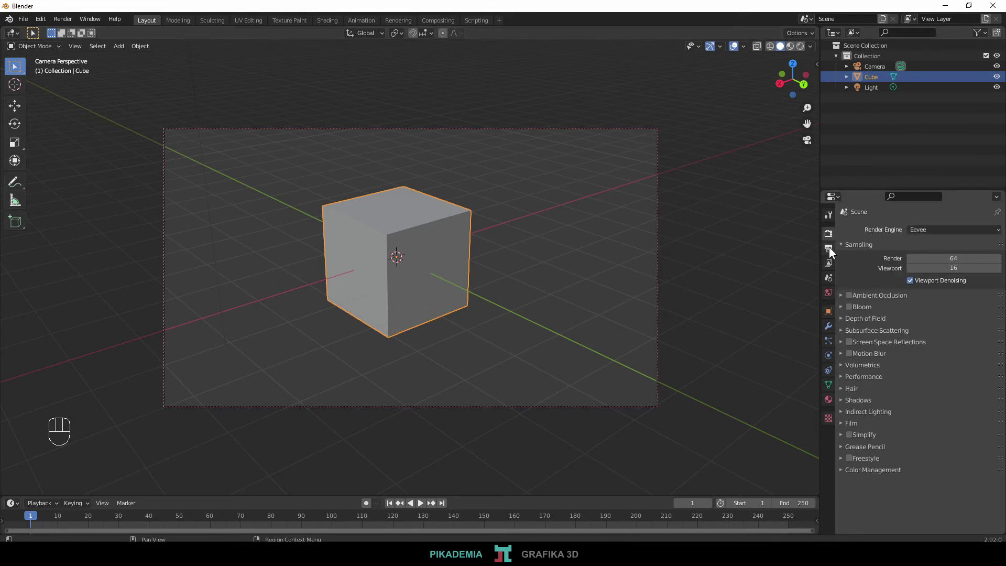
{"action": "left_click", "coordinate": [834, 252]}
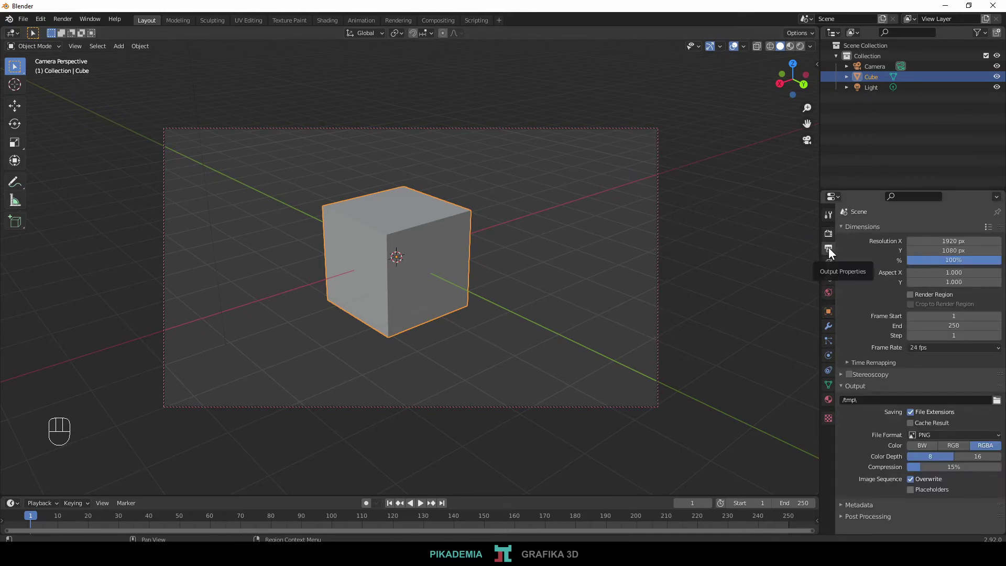
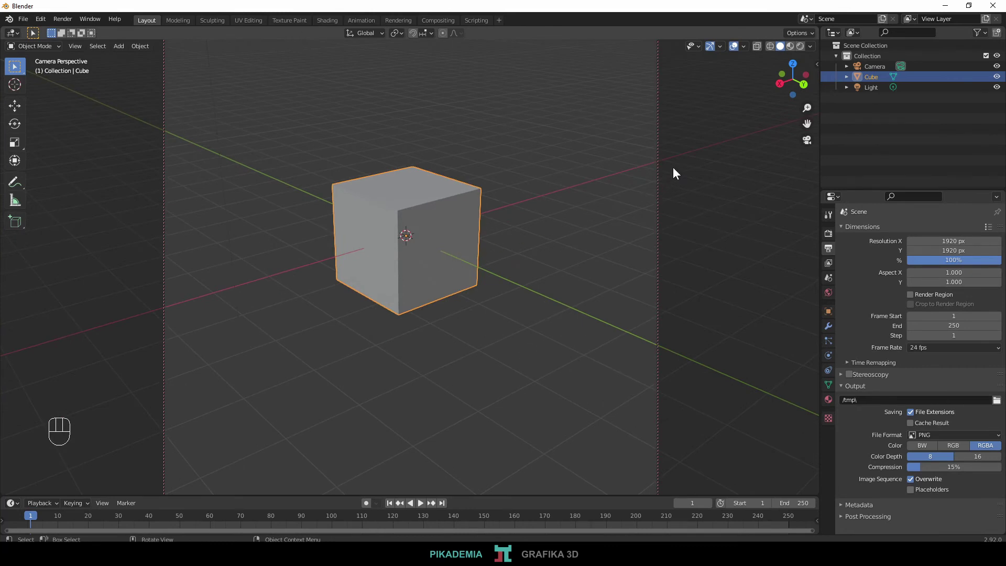
Step: Turn off Lock Camera to View and navigate to bring the cube closer in the camera frame
{"action": "key", "text": "n"}
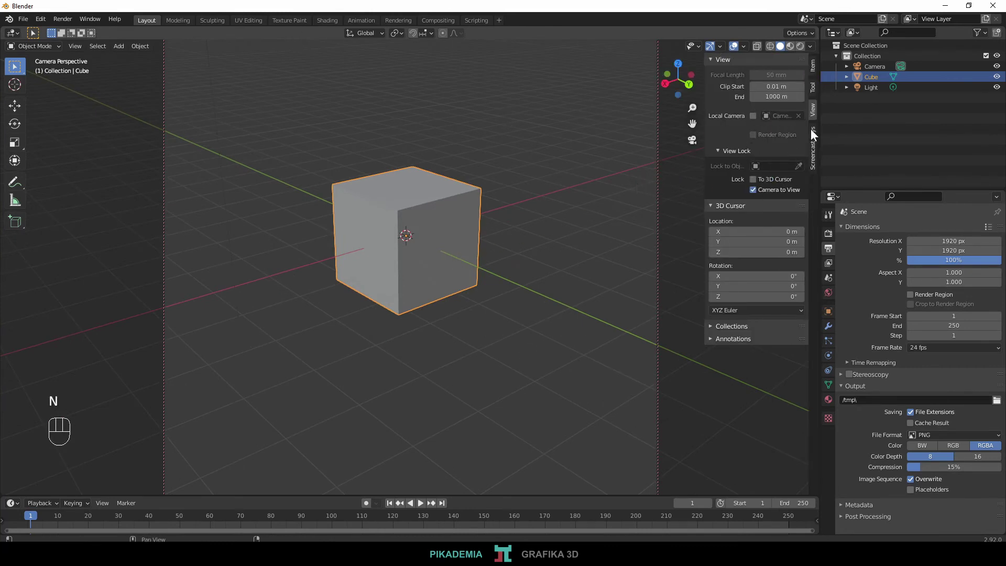
{"action": "left_click", "coordinate": [761, 190]}
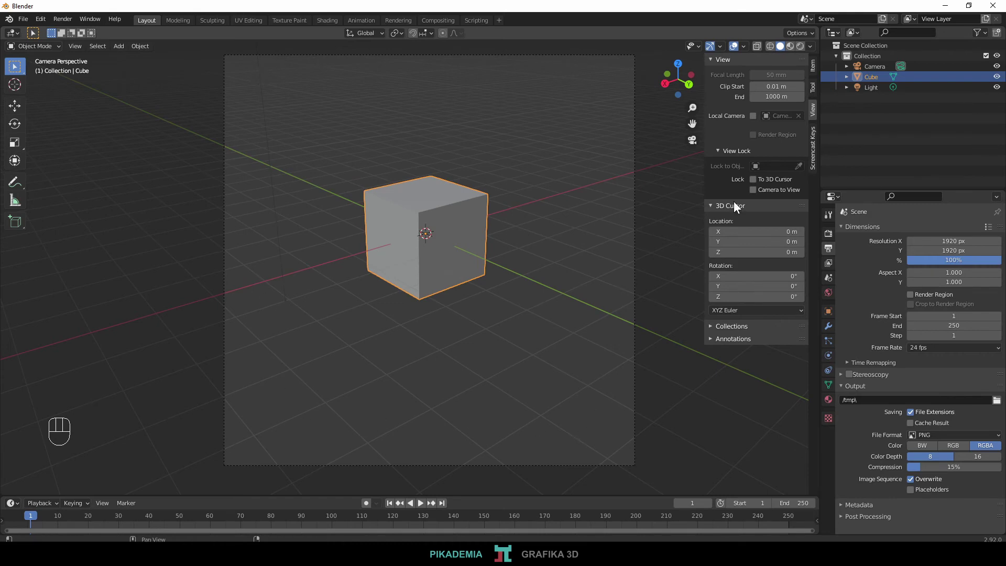
{"action": "left_click", "coordinate": [760, 195]}
{"action": "key", "text": "n"}
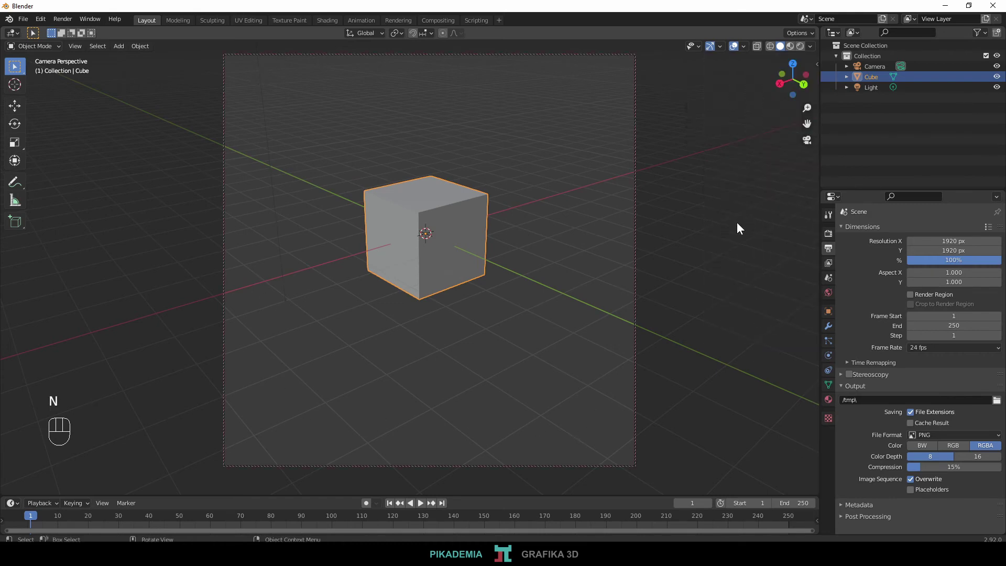
{"action": "left_click_drag", "start_coordinate": [379, 229], "coordinate": [504, 201]}
{"action": "left_click_drag", "start_coordinate": [407, 205], "coordinate": [378, 220]}
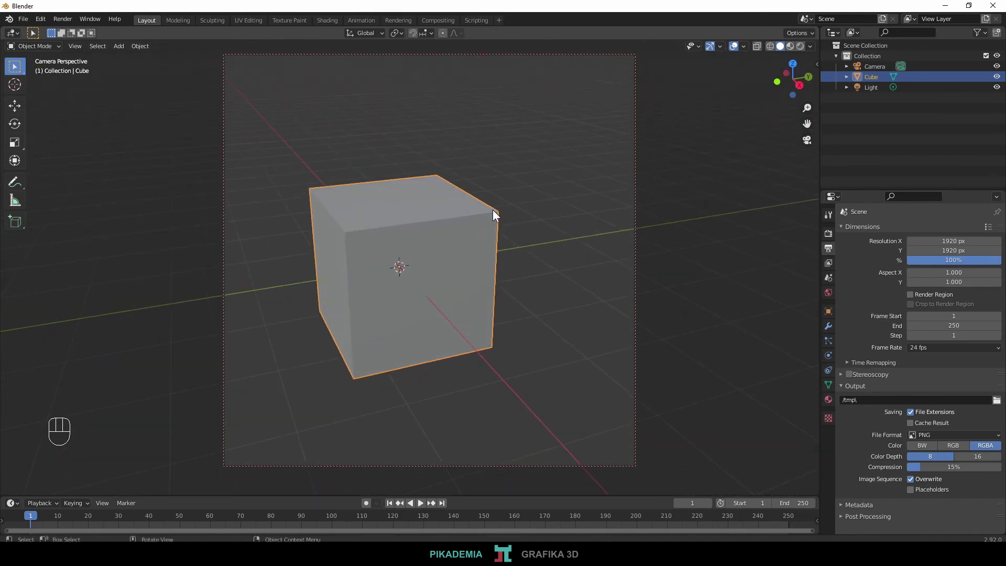
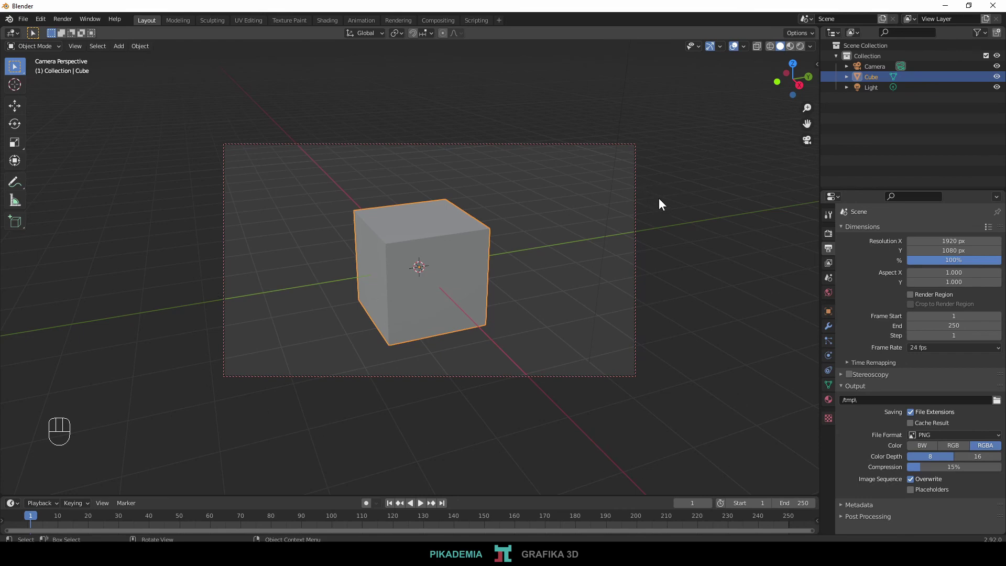
Step: Toggle the camera-to-view lock off in the sidebar and orbit out of camera view
{"action": "key", "text": "n"}
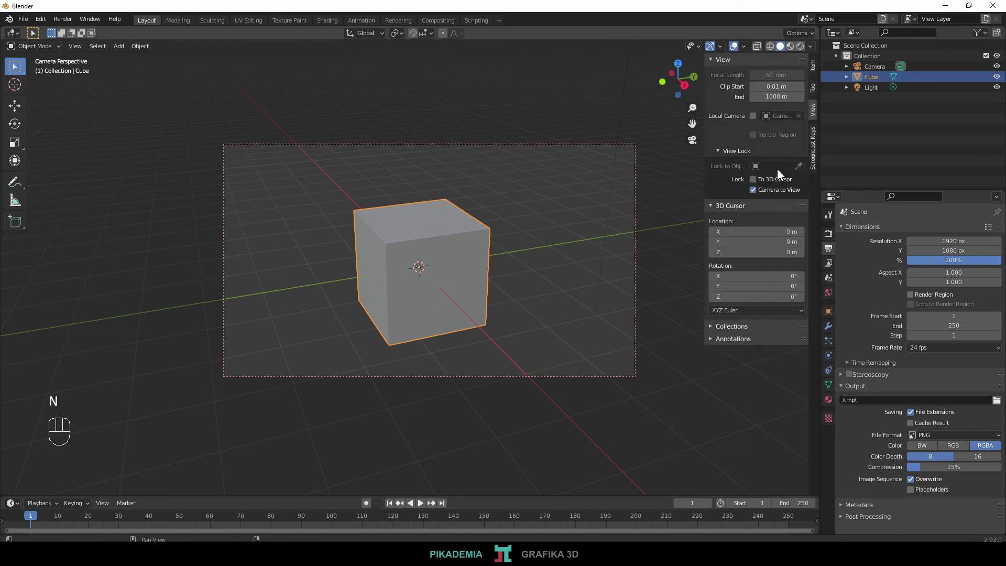
{"action": "left_click", "coordinate": [759, 192]}
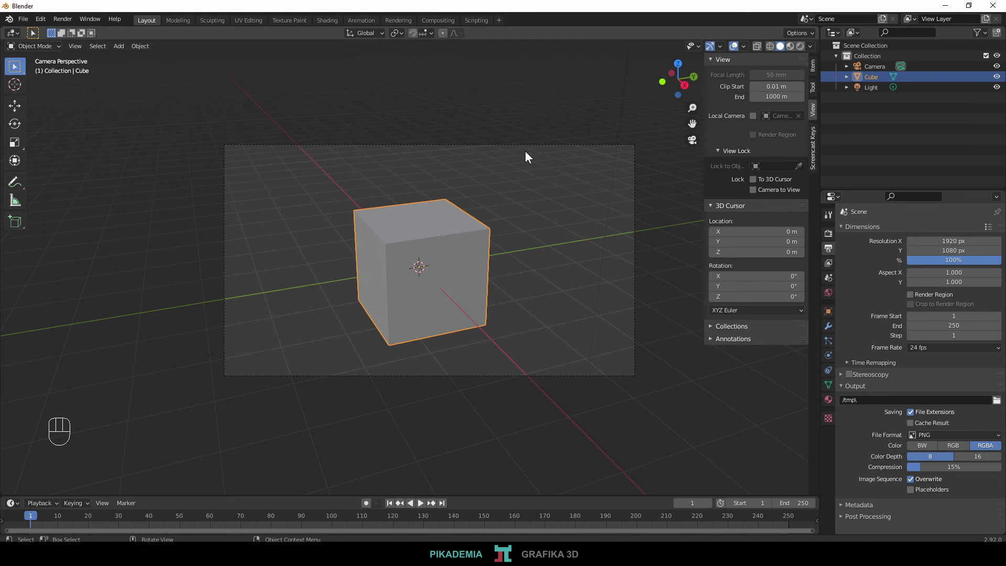
{"action": "left_click_drag", "start_coordinate": [525, 168], "coordinate": [530, 155]}
{"action": "key", "text": "n"}
{"action": "key", "text": "n"}
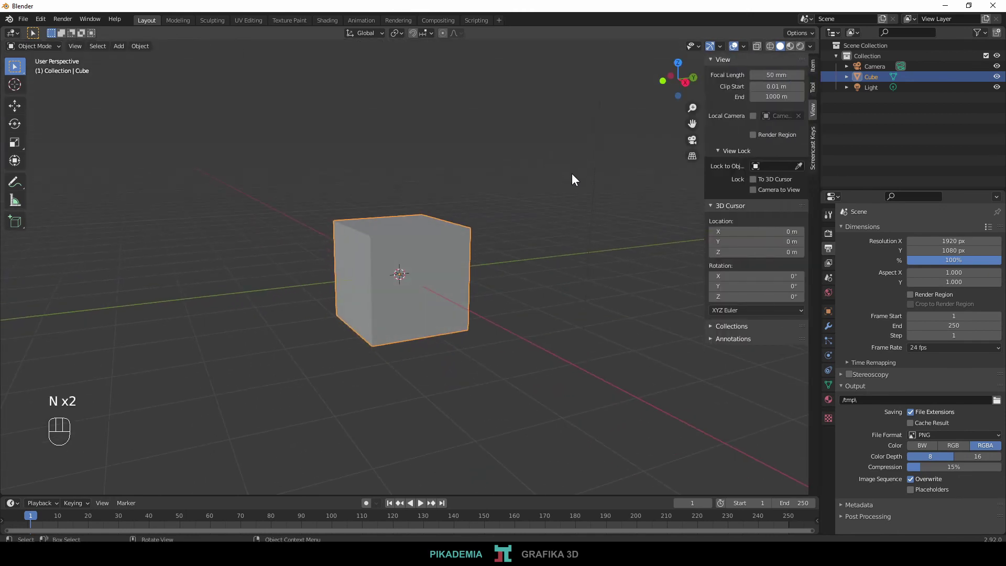
Step: Re-enter camera view, re-enable Lock Camera to View and orbit to reframe the cube from above
{"action": "key", "text": "KP_0"}
{"action": "left_click_drag", "start_coordinate": [558, 195], "coordinate": [572, 140]}
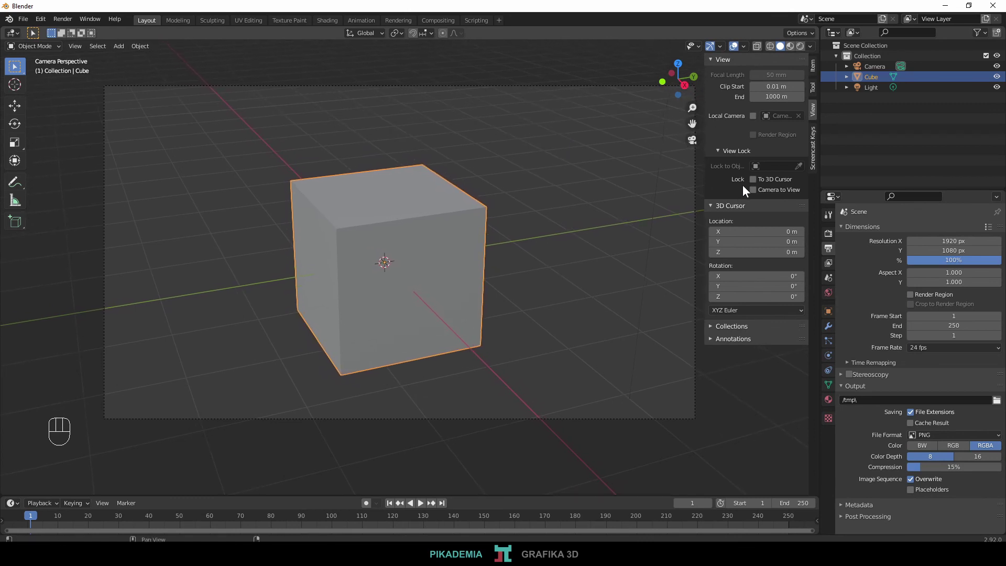
{"action": "middle_click", "coordinate": [757, 191]}
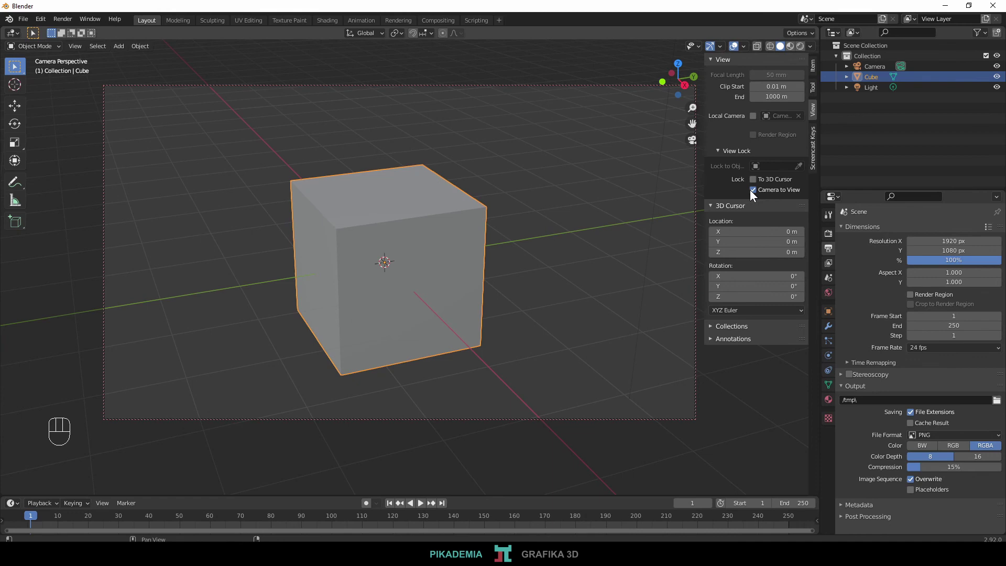
{"action": "key", "text": "n"}
{"action": "left_click_drag", "start_coordinate": [632, 221], "coordinate": [555, 217]}
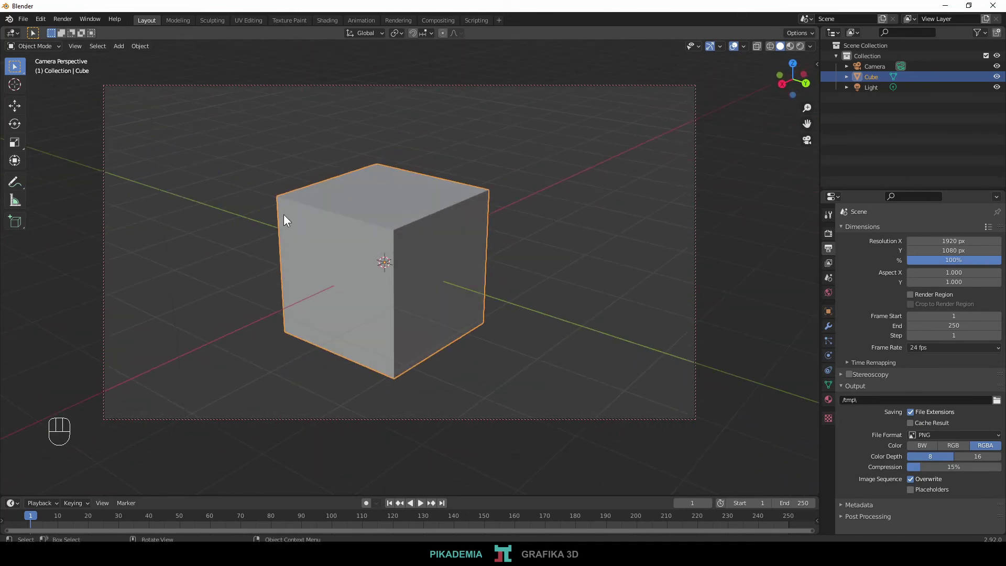